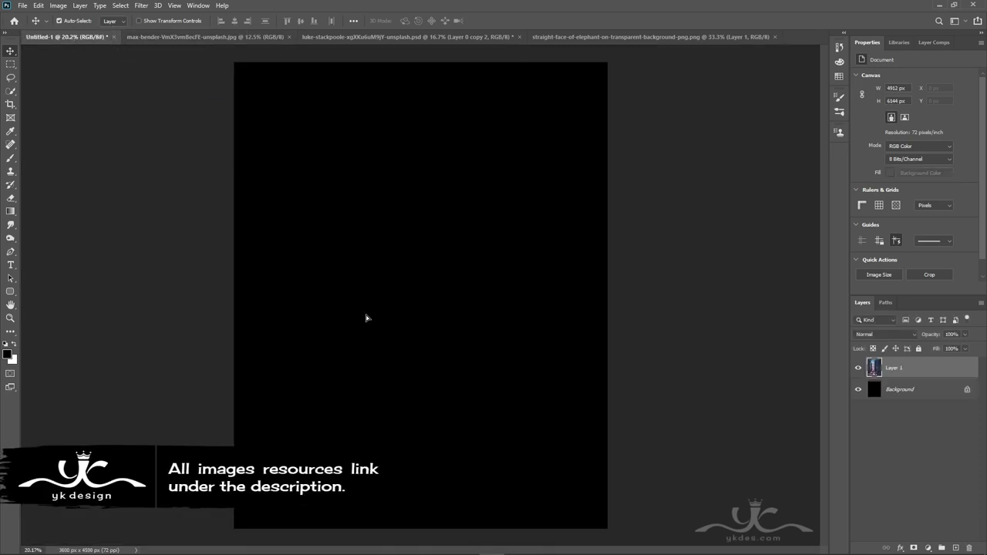
Step: Start Free Transform on the city street photo to fit it to the canvas
{"action": "key", "text": "ctrl+t"}
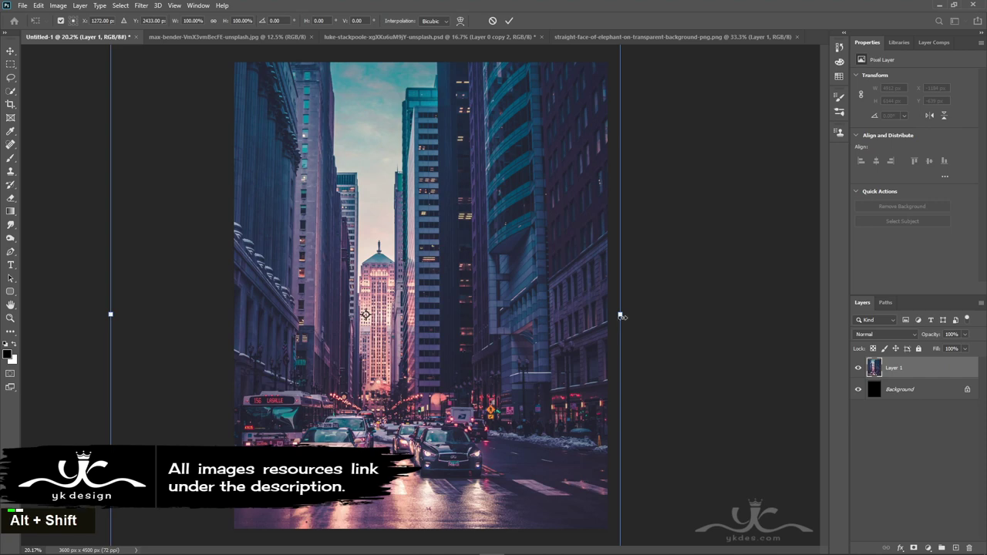
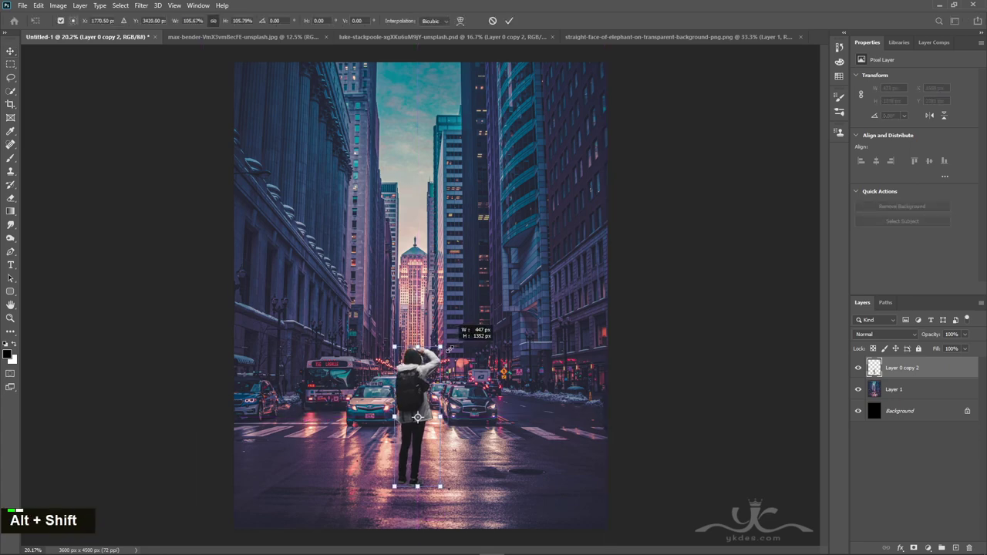
Step: Commit the woman's size and position on the road and nudge the selected layer into place
{"action": "key", "text": "Return"}
{"action": "left_click", "coordinate": [447, 353]}
{"action": "key", "text": "Up"}
{"action": "key", "text": "Up"}
{"action": "key", "text": "Up"}
{"action": "key", "text": "Up"}
{"action": "key", "text": "Up"}
{"action": "key", "text": "Down"}
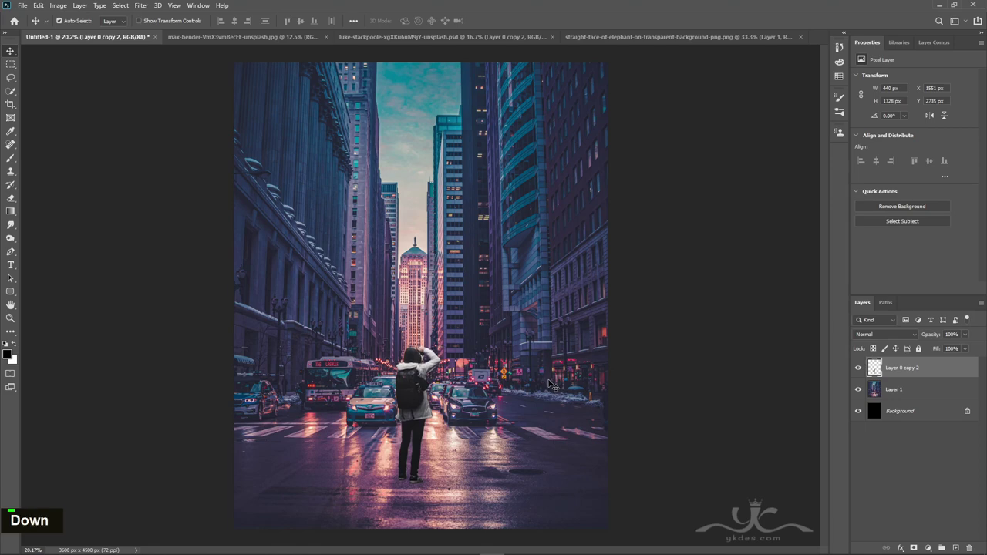
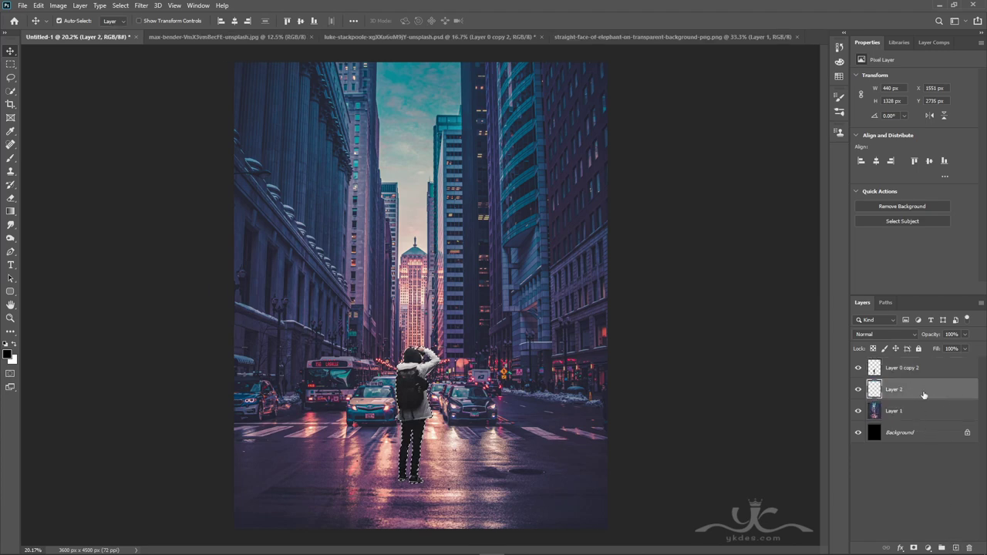
Step: Fill the silhouette with black, deselect, then flip and skew it into a shadow from her feet
{"action": "key", "text": "alt+BackSpace"}
{"action": "key", "text": "ctrl+d"}
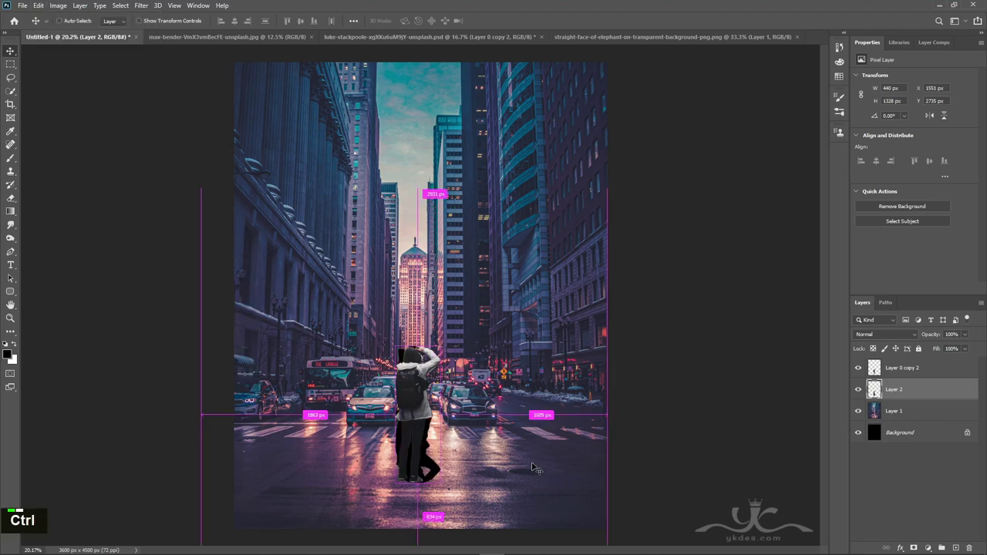
{"action": "key", "text": "ctrl+t"}
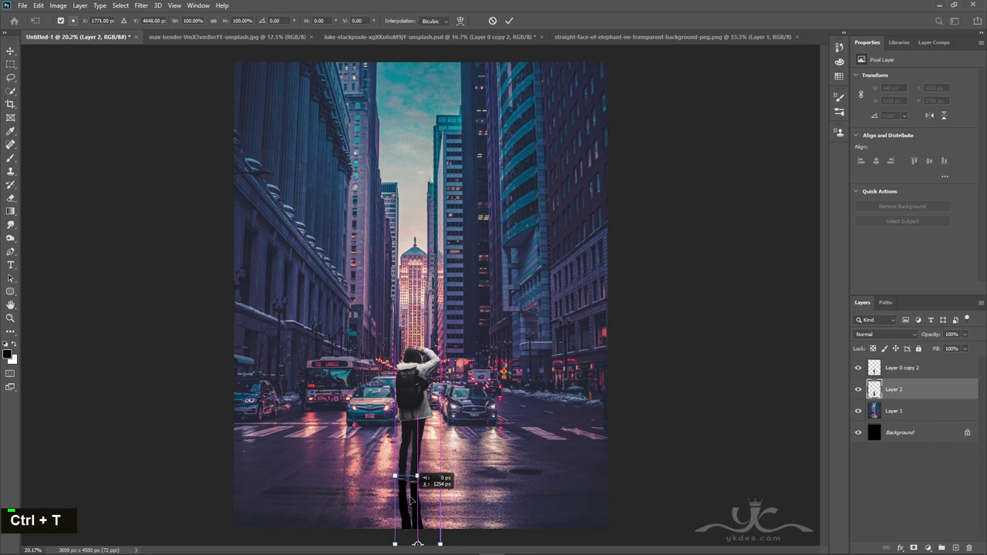
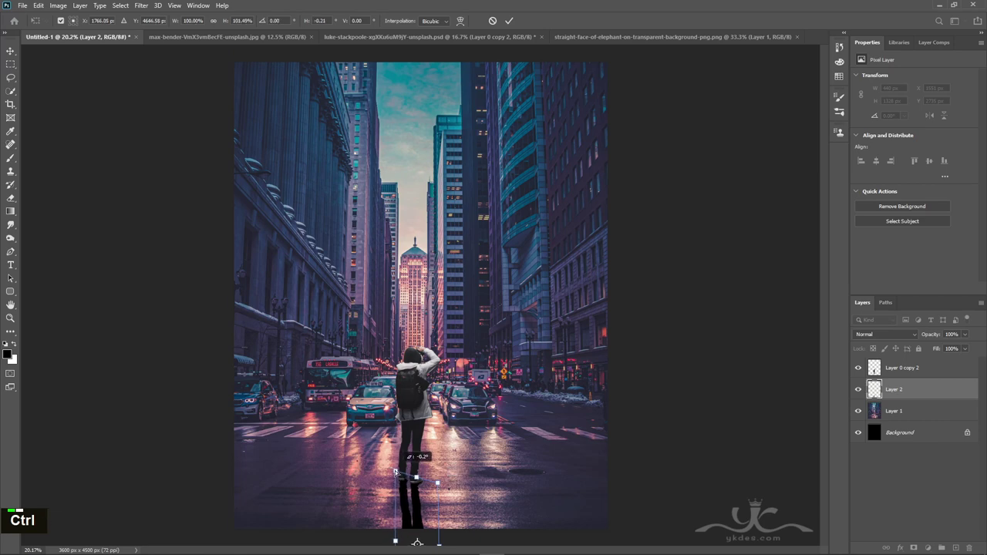
{"action": "key", "text": "Return"}
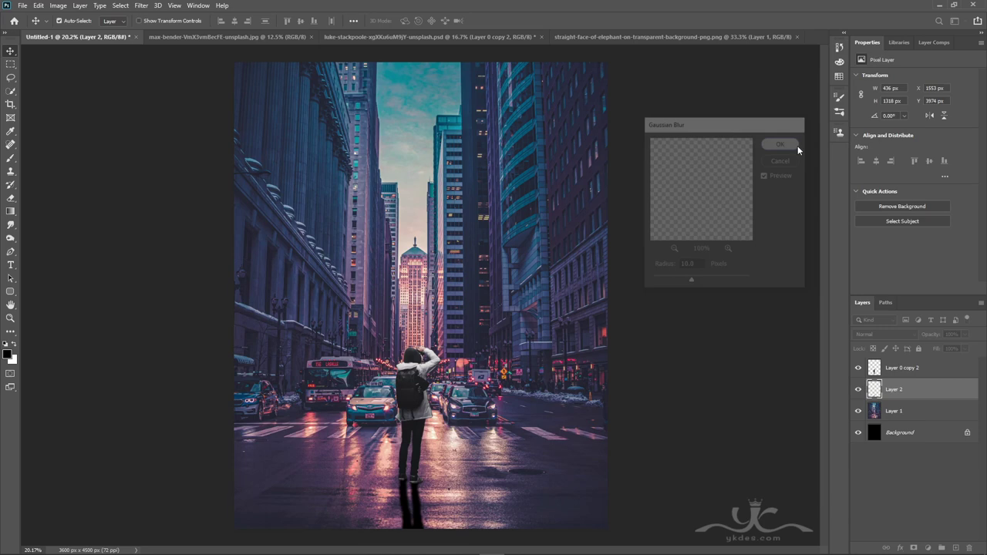
Step: Set the shadow opacity to 78% and enlarge the brush to fade the shadow's far end on the mask
{"action": "double_click", "coordinate": [969, 348]}
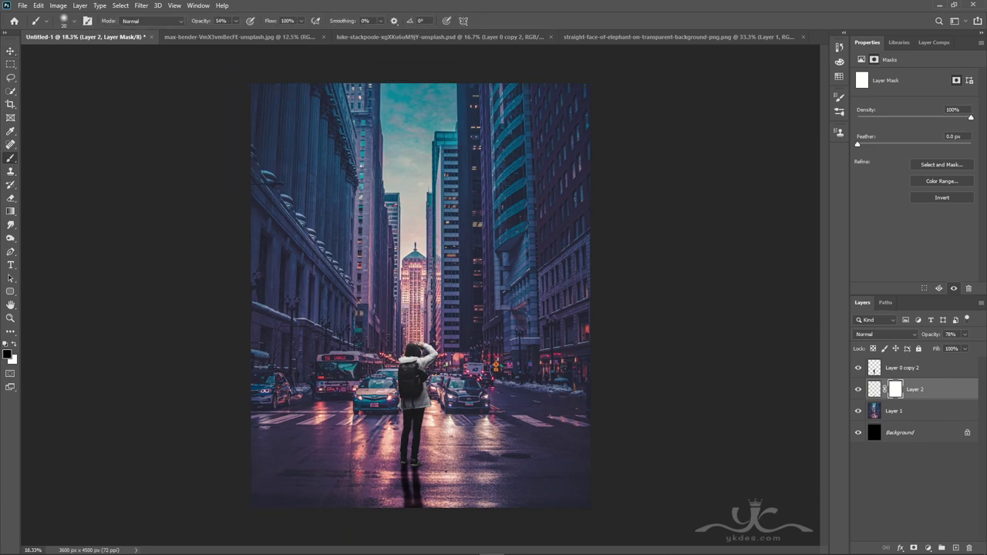
{"action": "type", "text": "]]]]]]]]]]]]]]]]]]]]]]]"}
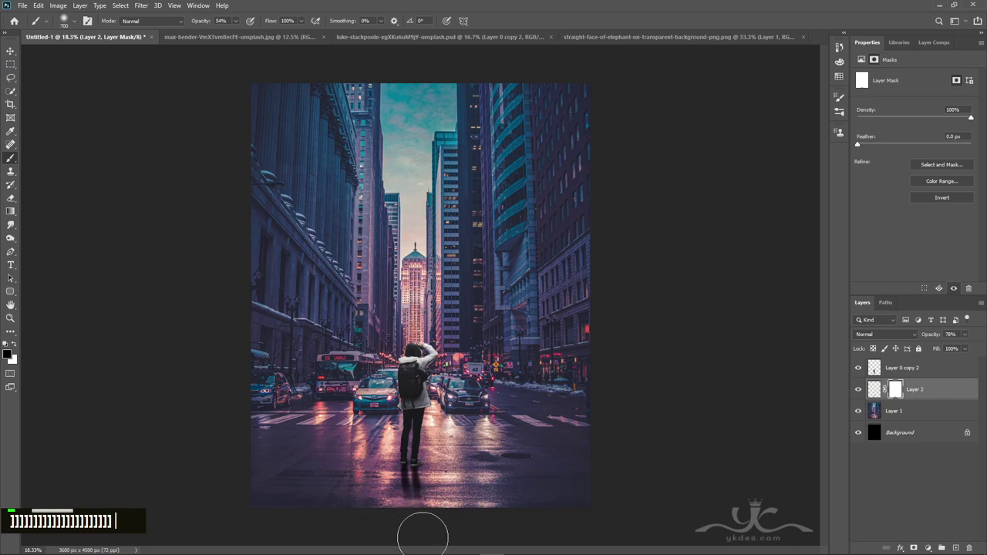
{"action": "type", "text": "]]]]"}
{"action": "type", "text": "]]]]"}
{"action": "scroll", "scroll_direction": "up", "scroll_amount": 3}
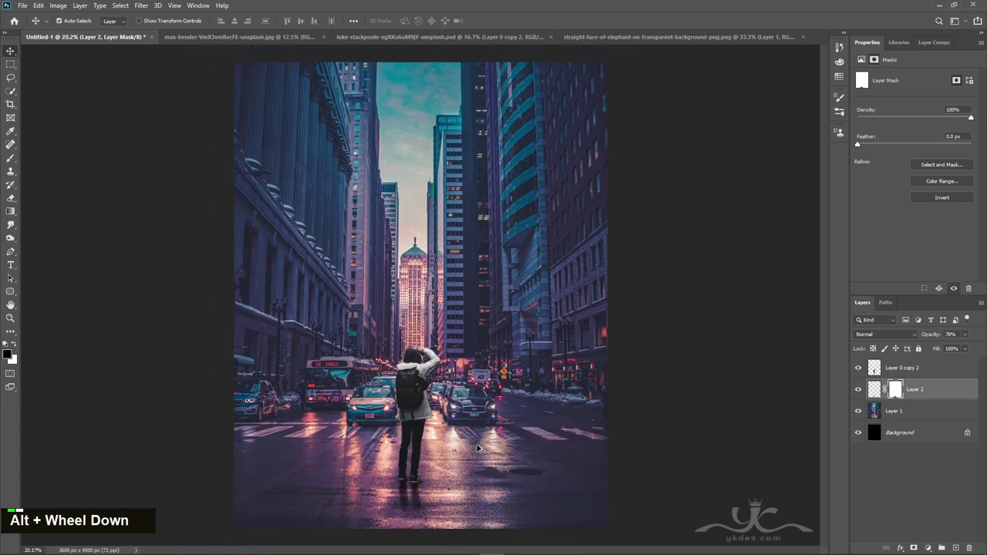
{"action": "scroll", "scroll_direction": "down", "scroll_amount": 3}
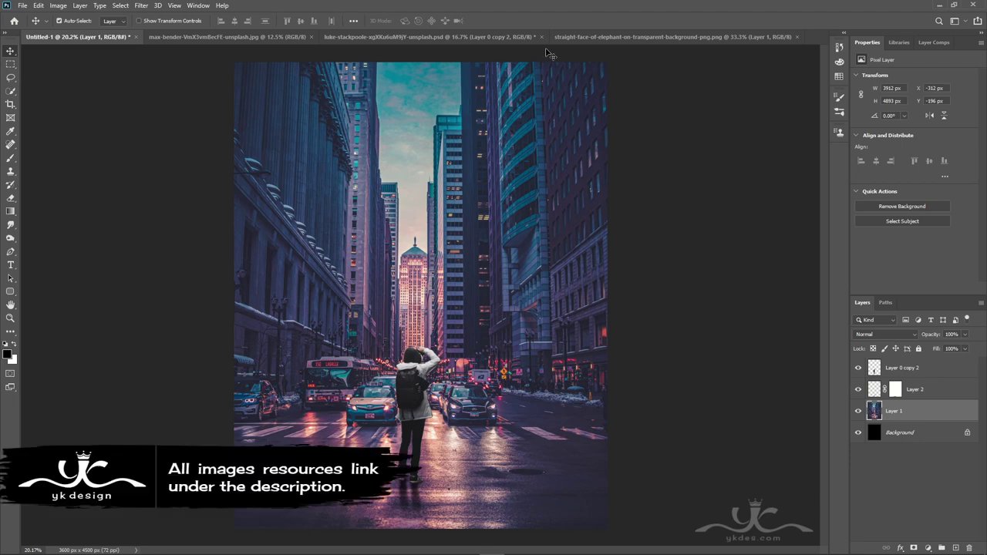
Step: Switch to the elephant cut-out image to bring it into the composite
{"action": "double_click", "coordinate": [587, 40]}
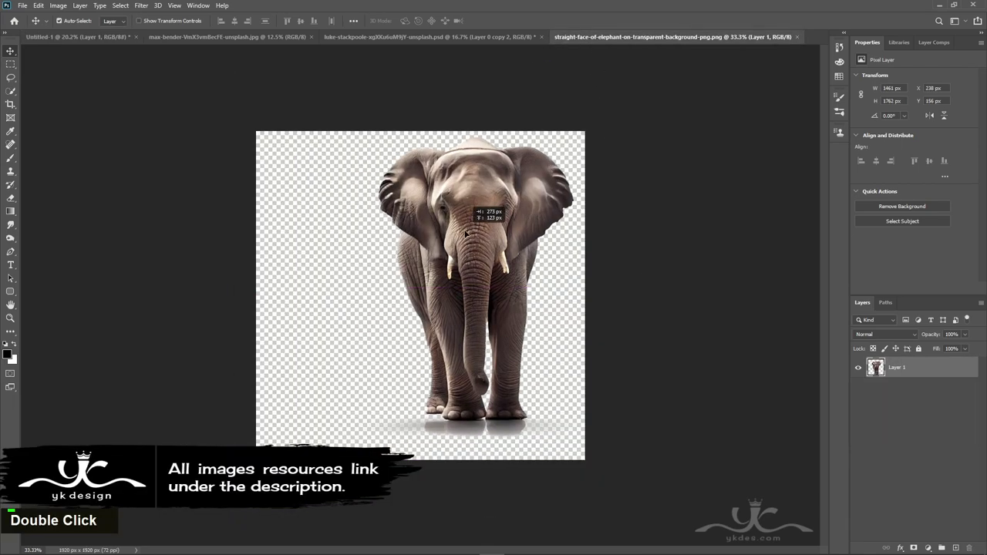